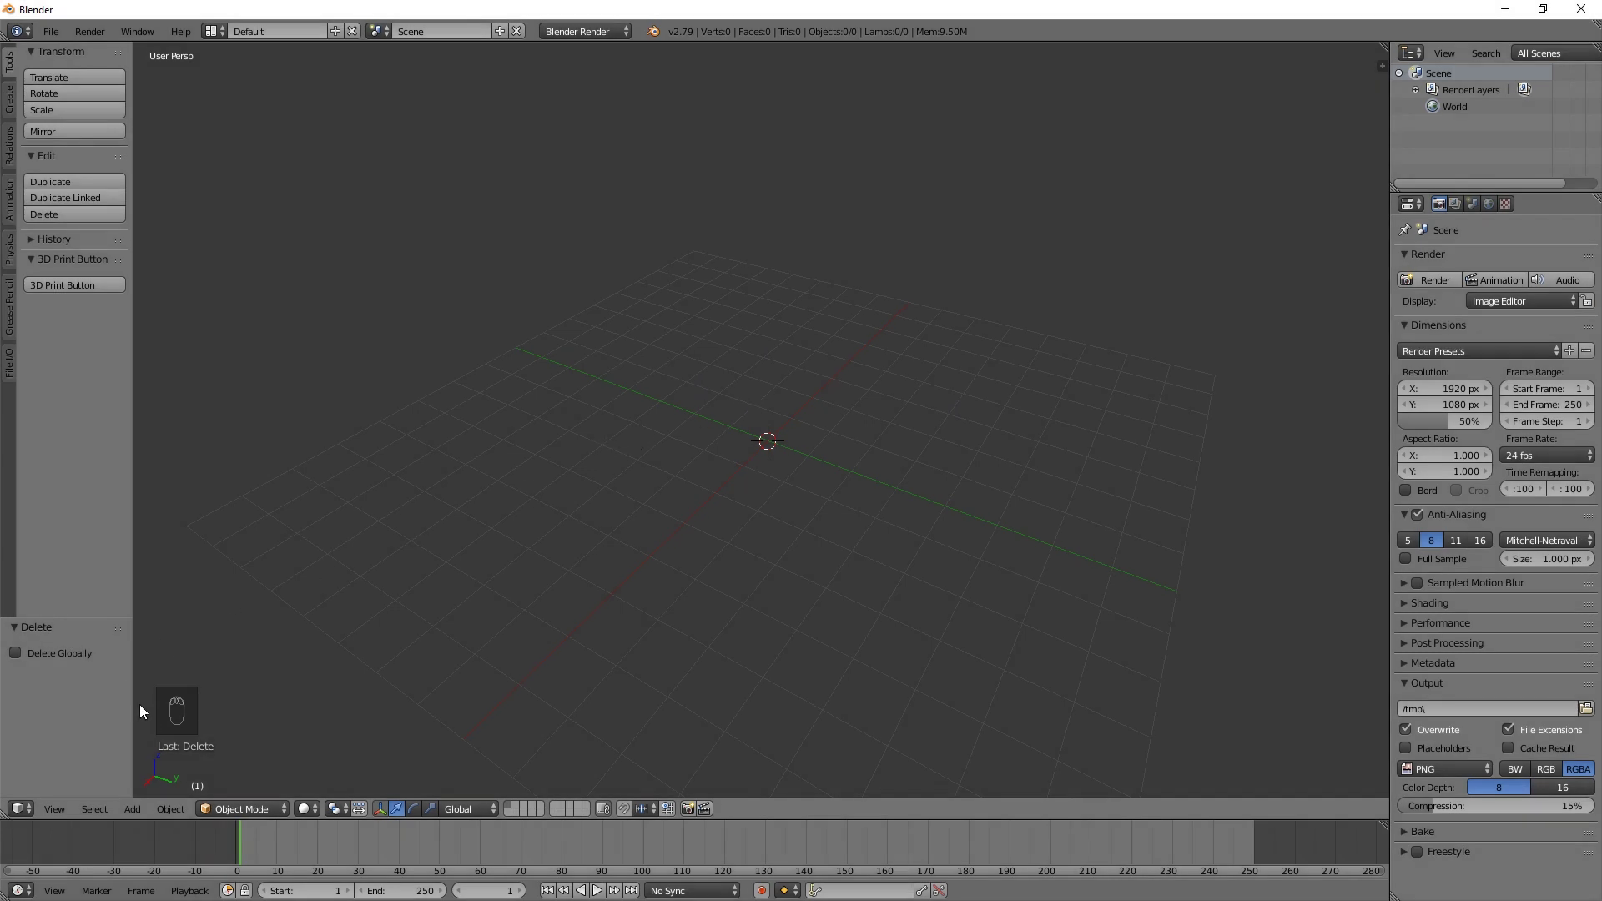
Show the Create tab's Add Primitive buttons in the 3D View tool shelf.
{"action": "key", "text": "a"}
{"action": "key", "text": "a"}
{"action": "middle_click", "coordinate": [964, 502]}
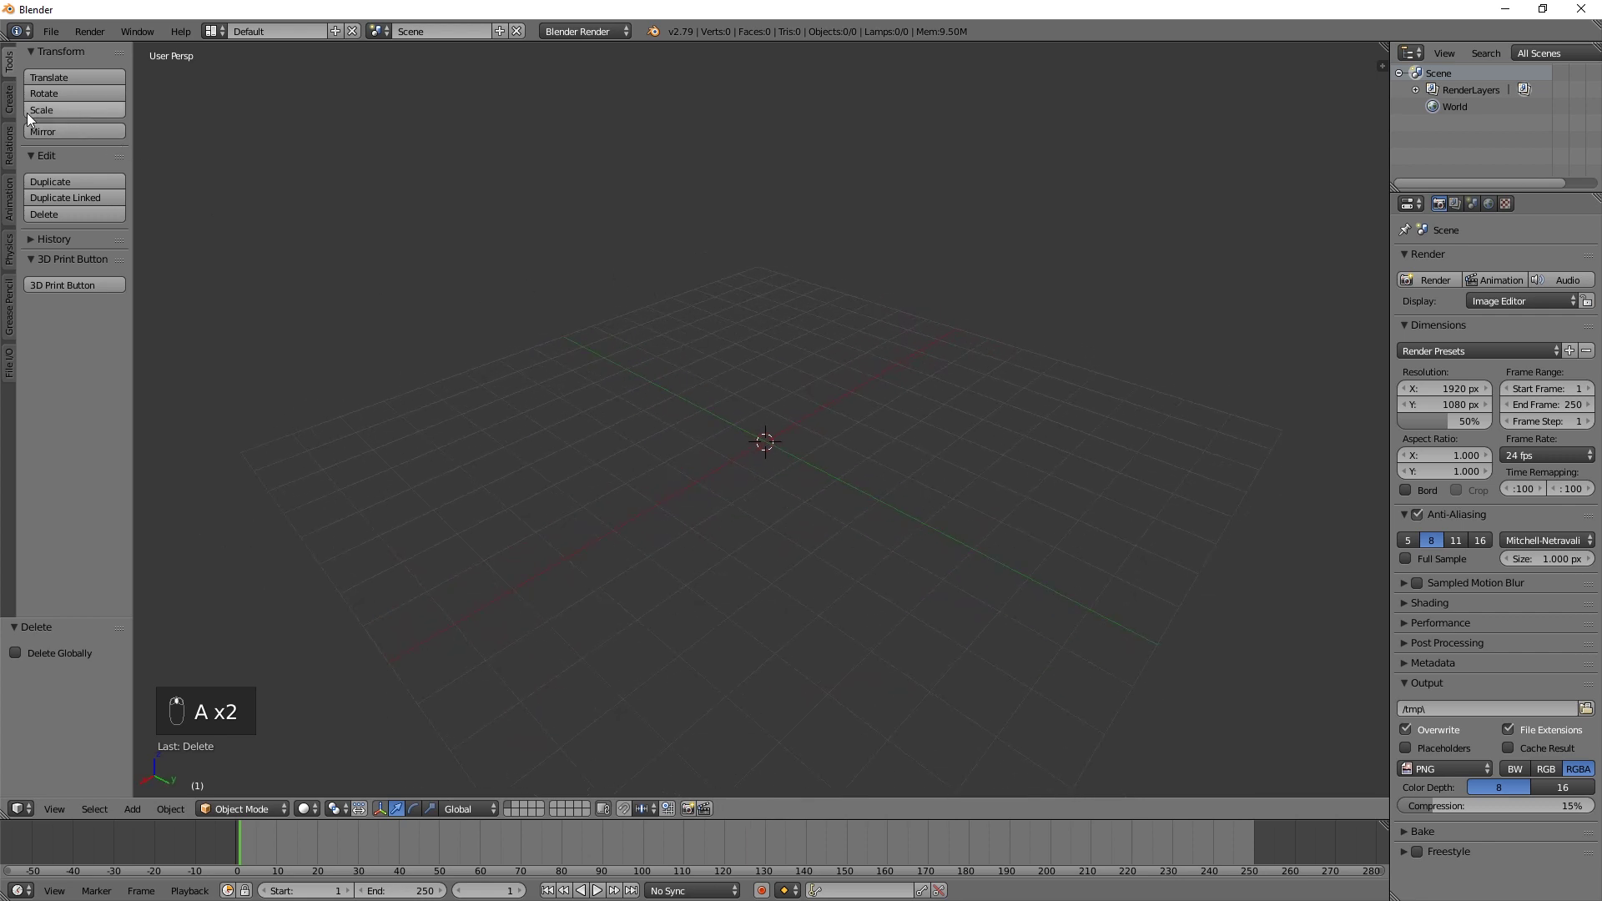
{"action": "left_click_drag", "start_coordinate": [16, 120], "coordinate": [73, 79]}
Add a cylinder and set its Vertices to 6, making a hexagonal prism.
{"action": "middle_click", "coordinate": [73, 81]}
{"action": "left_click_drag", "start_coordinate": [772, 558], "coordinate": [87, 184]}
{"action": "left_click_drag", "start_coordinate": [88, 184], "coordinate": [276, 638]}
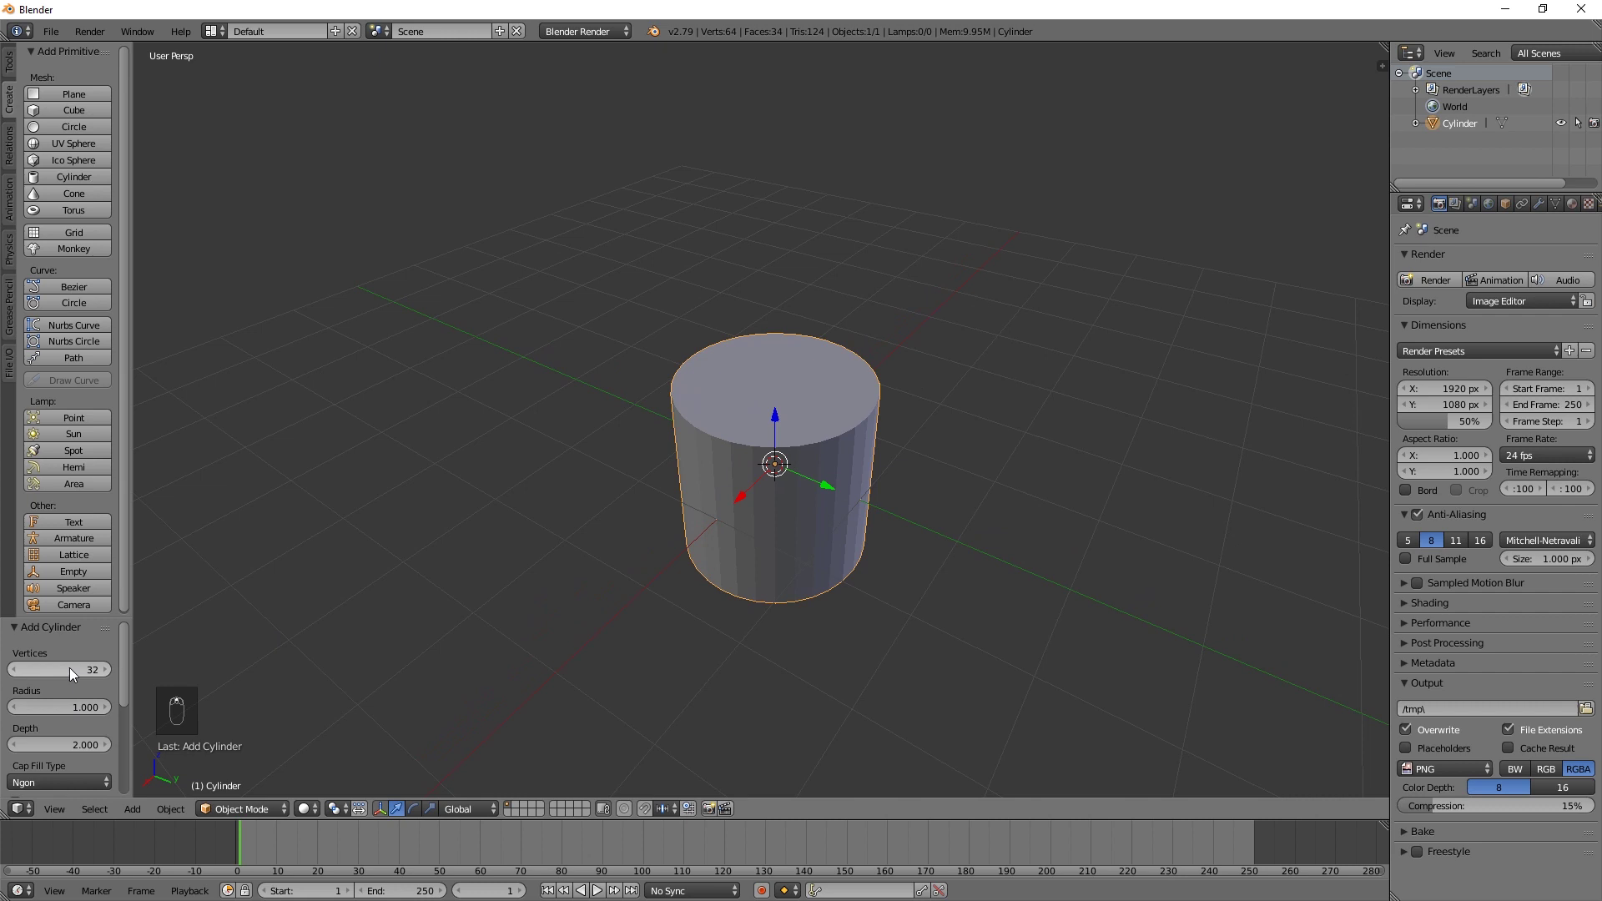
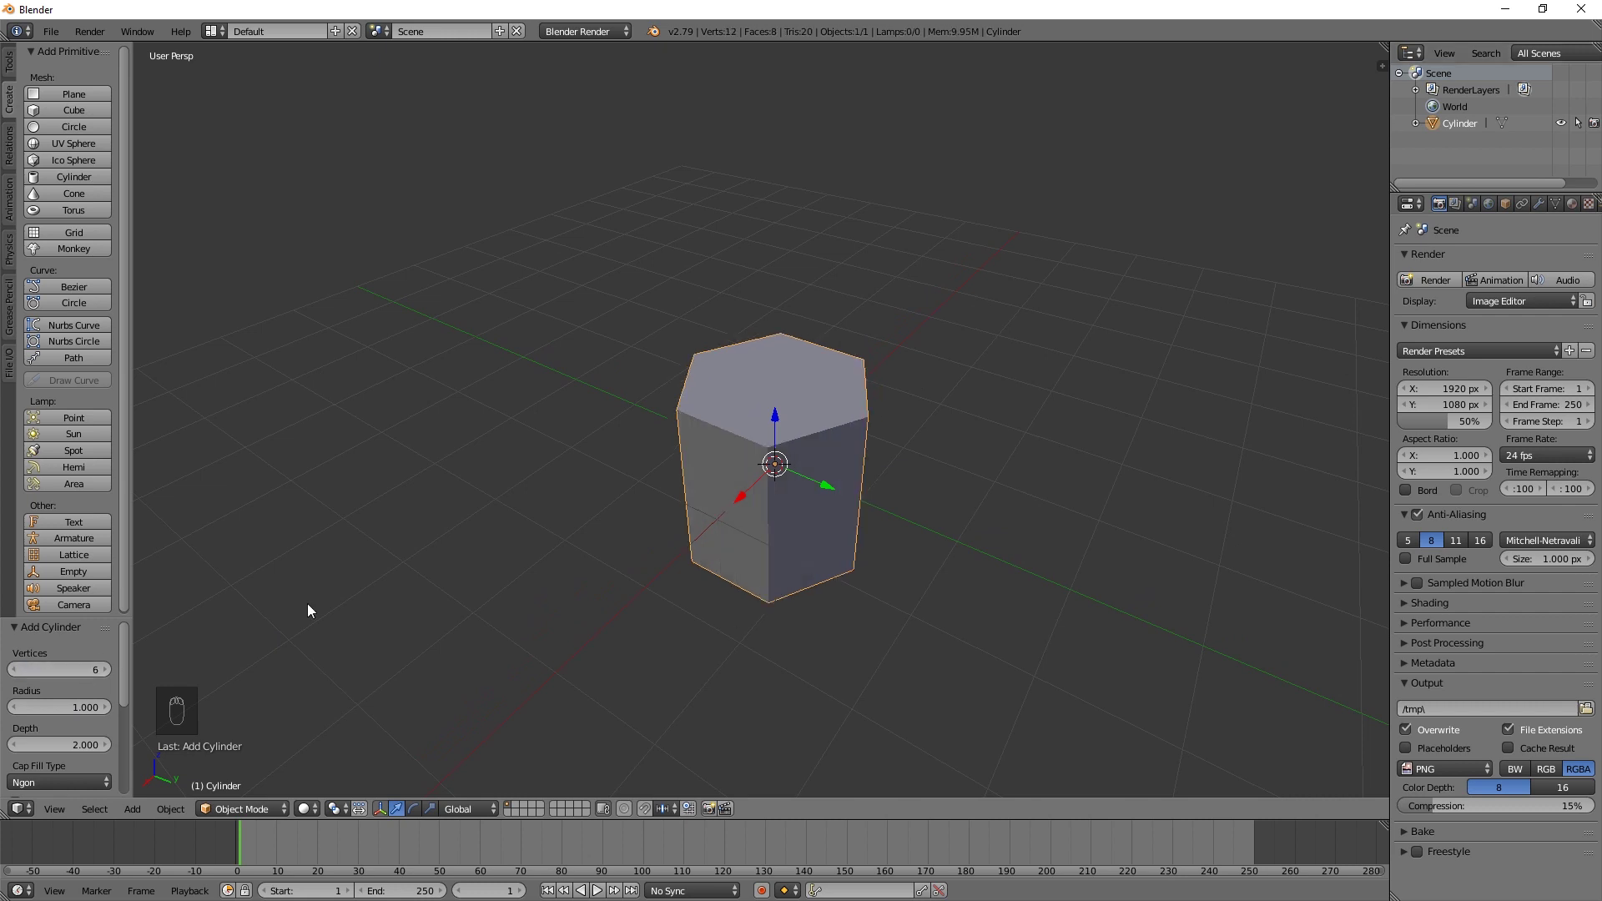
Orbit around the hexagonal prism to inspect it and begin scaling.
{"action": "middle_click", "coordinate": [865, 496]}
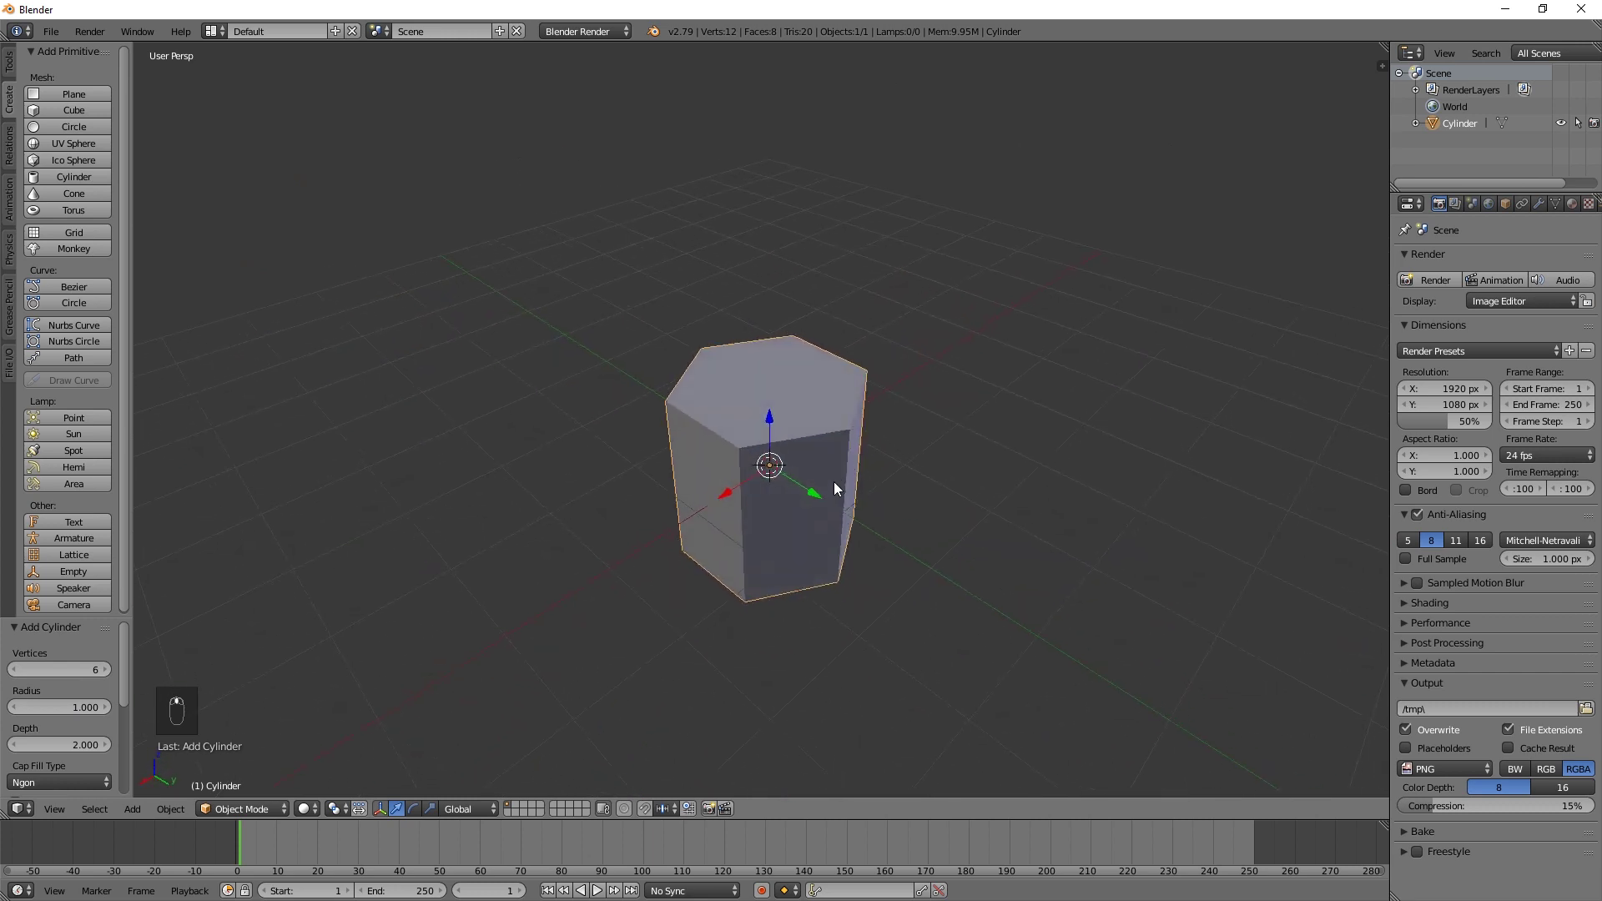
{"action": "left_click_drag", "start_coordinate": [886, 515], "coordinate": [1120, 618]}
{"action": "key", "text": "s"}
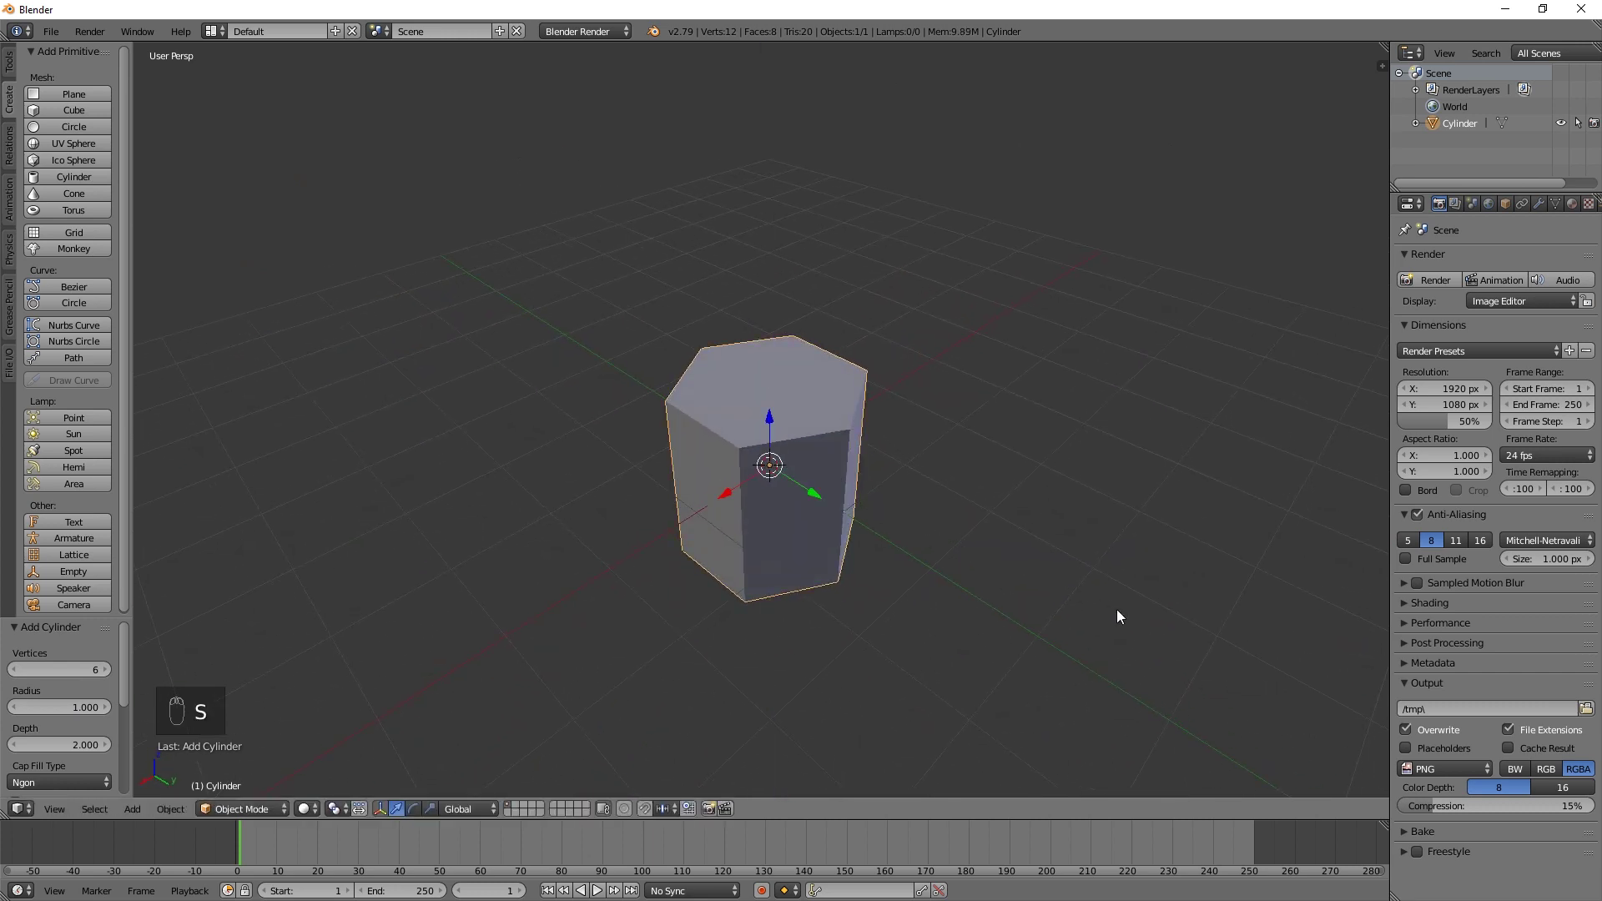
From Front Ortho view, scale the prism along Z to 0.4 of its height.
{"action": "key", "text": "KP_5"}
{"action": "key", "text": "KP_1"}
{"action": "key", "text": "s"}
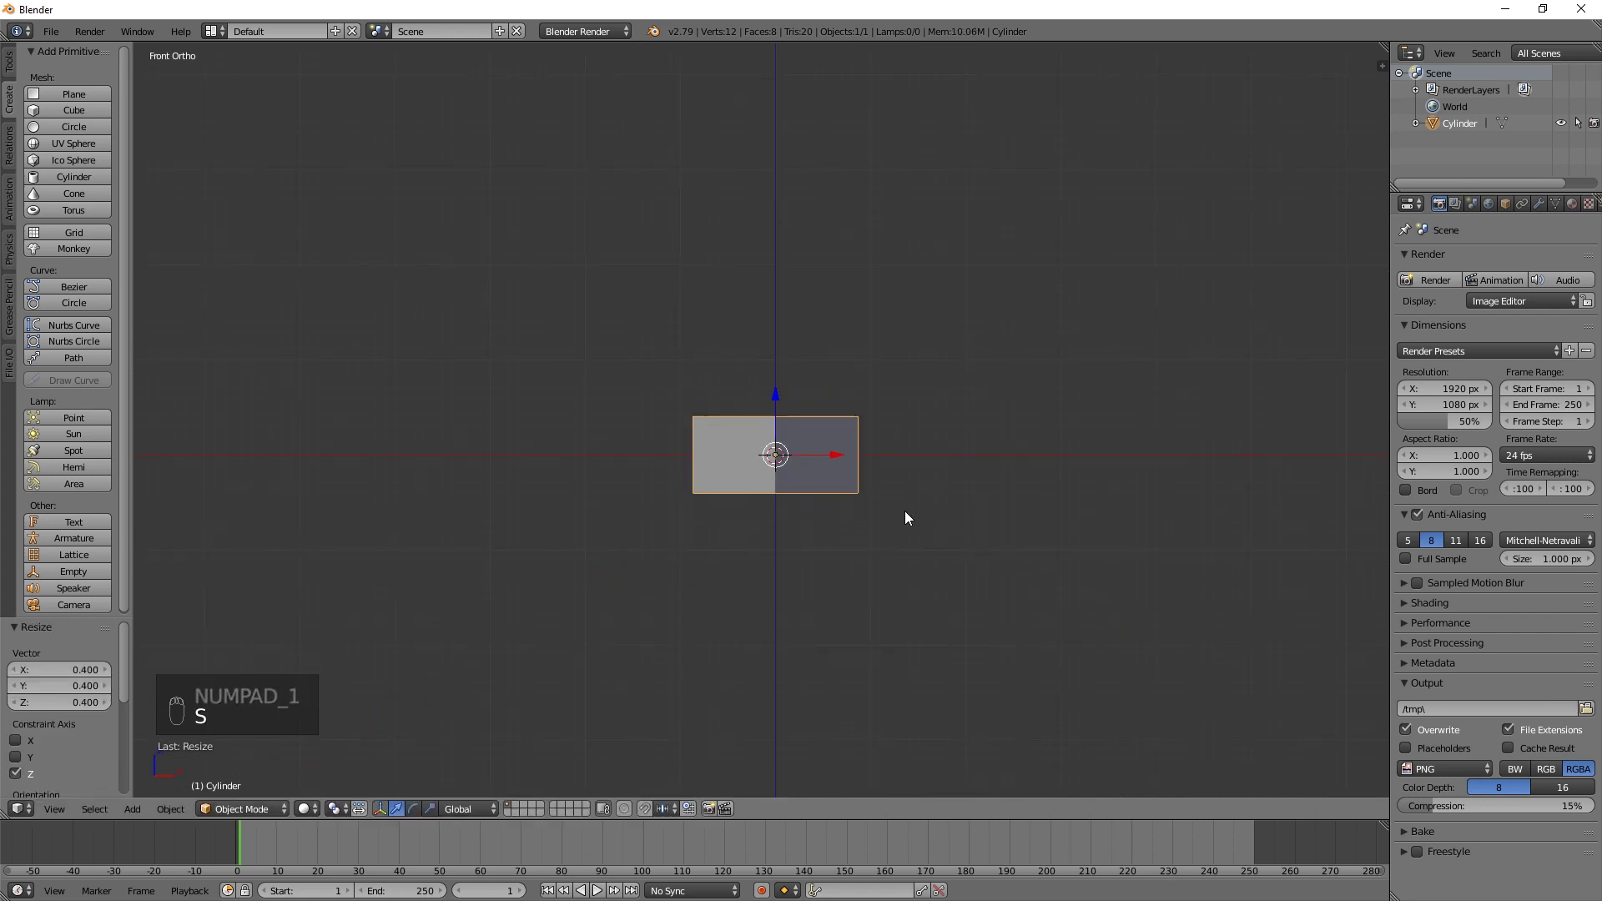
Orbit around the flattened hexagonal block and deselect everything.
{"action": "left_click_drag", "start_coordinate": [778, 443], "coordinate": [794, 439]}
{"action": "left_click_drag", "start_coordinate": [794, 439], "coordinate": [861, 423]}
{"action": "left_click_drag", "start_coordinate": [861, 423], "coordinate": [956, 525]}
{"action": "key", "text": "a"}
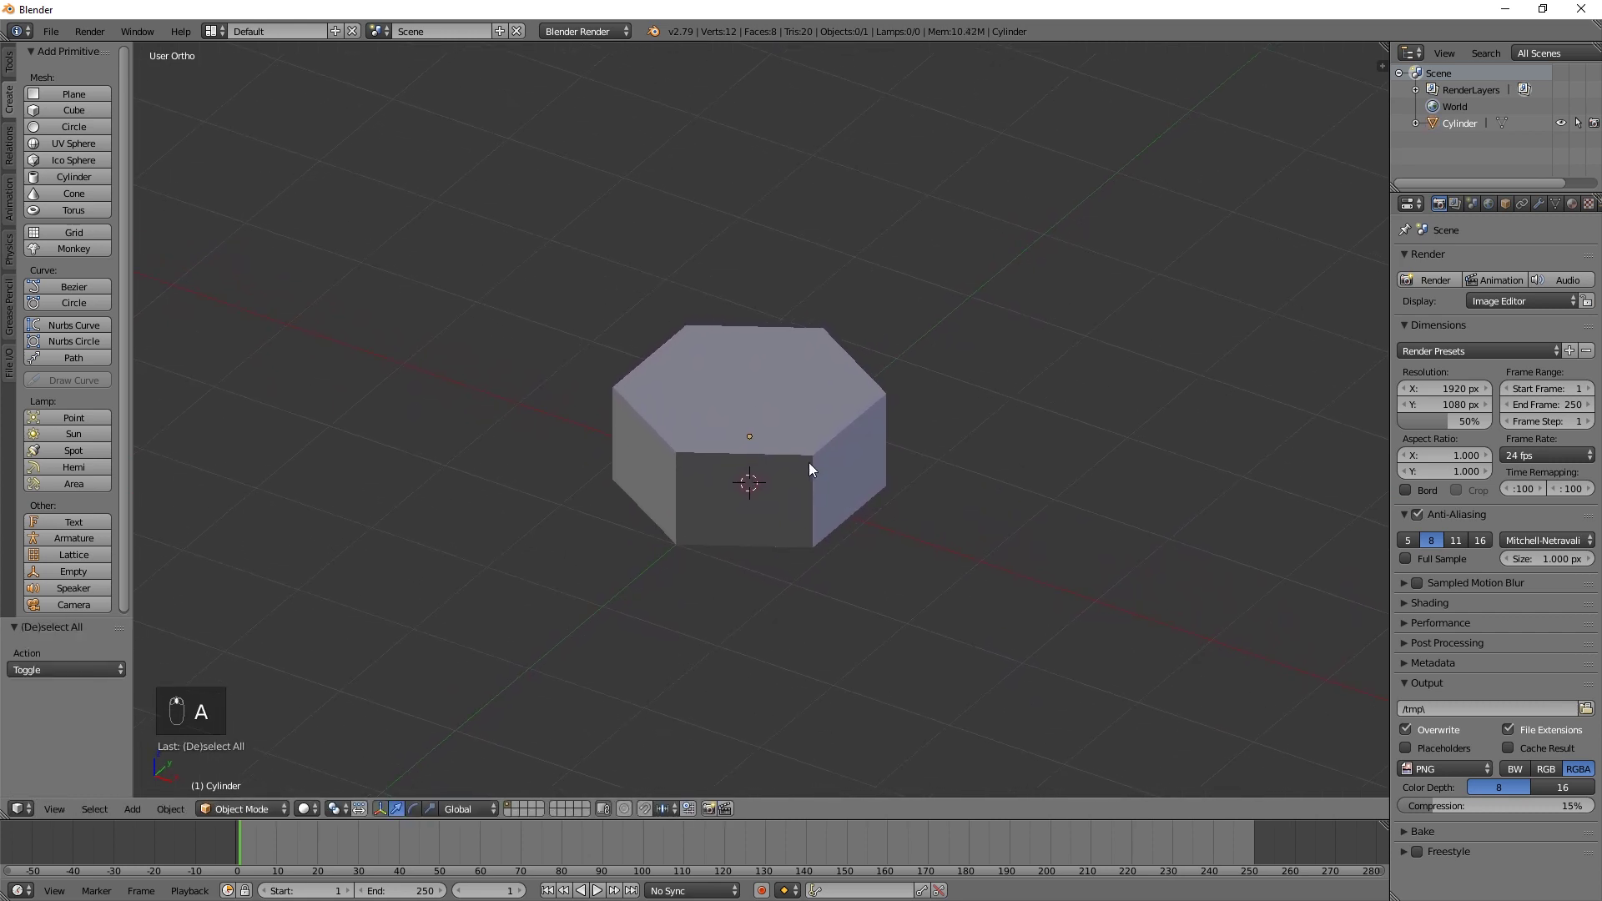
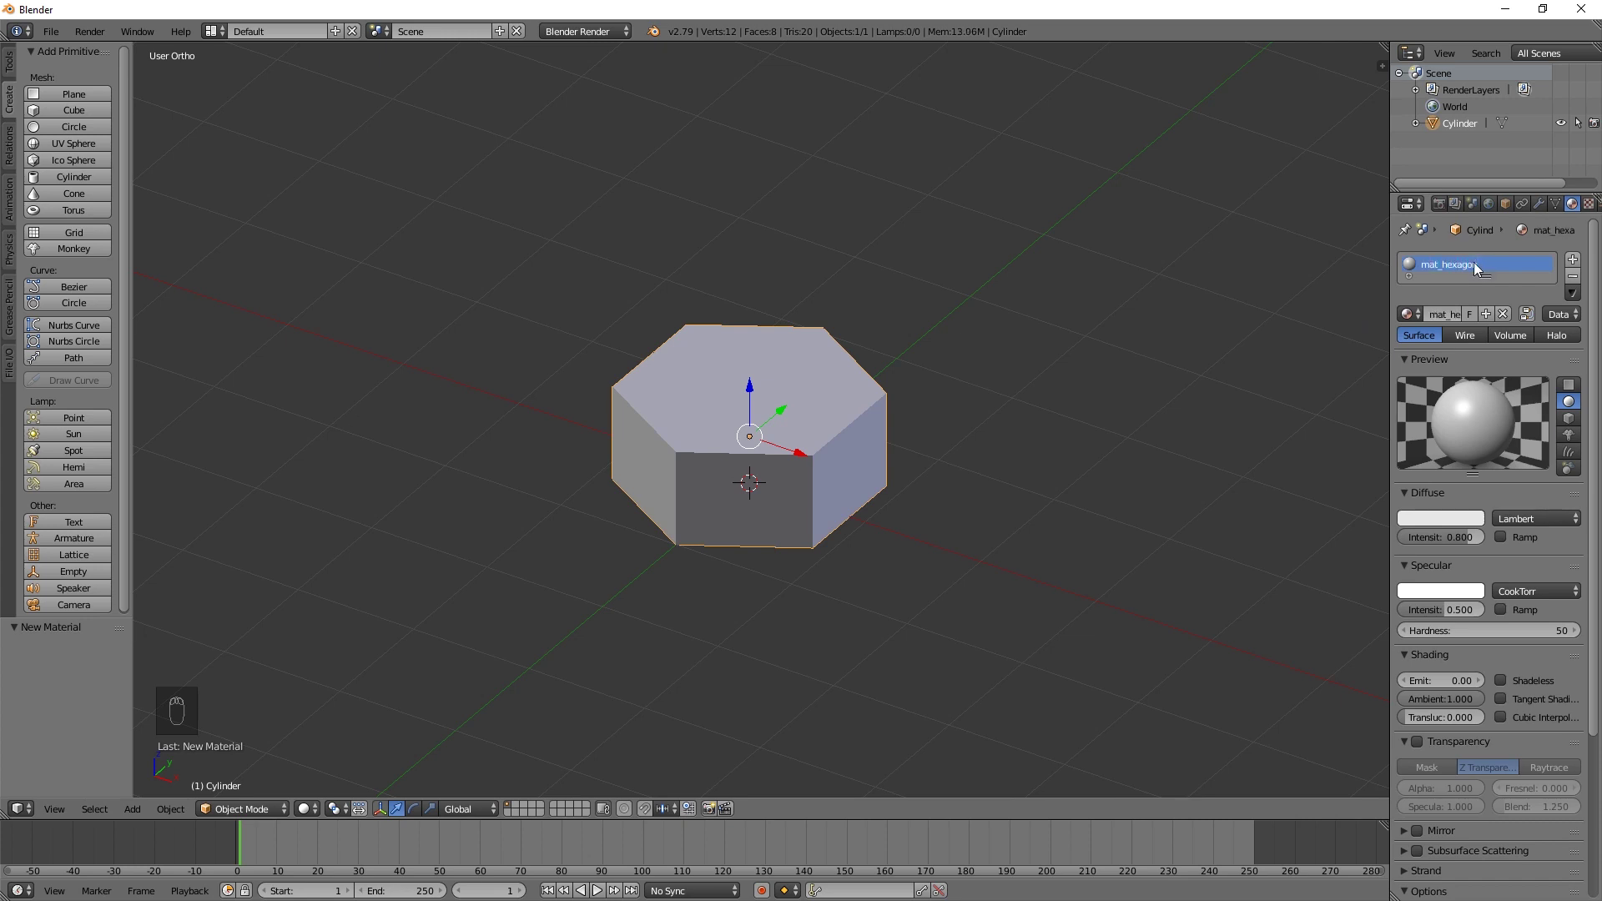
Give mat_hexagon a Diffuse BSDF with an orange colour from the wheel, then deselect the prism.
{"action": "left_click_drag", "start_coordinate": [589, 34], "coordinate": [1535, 406]}
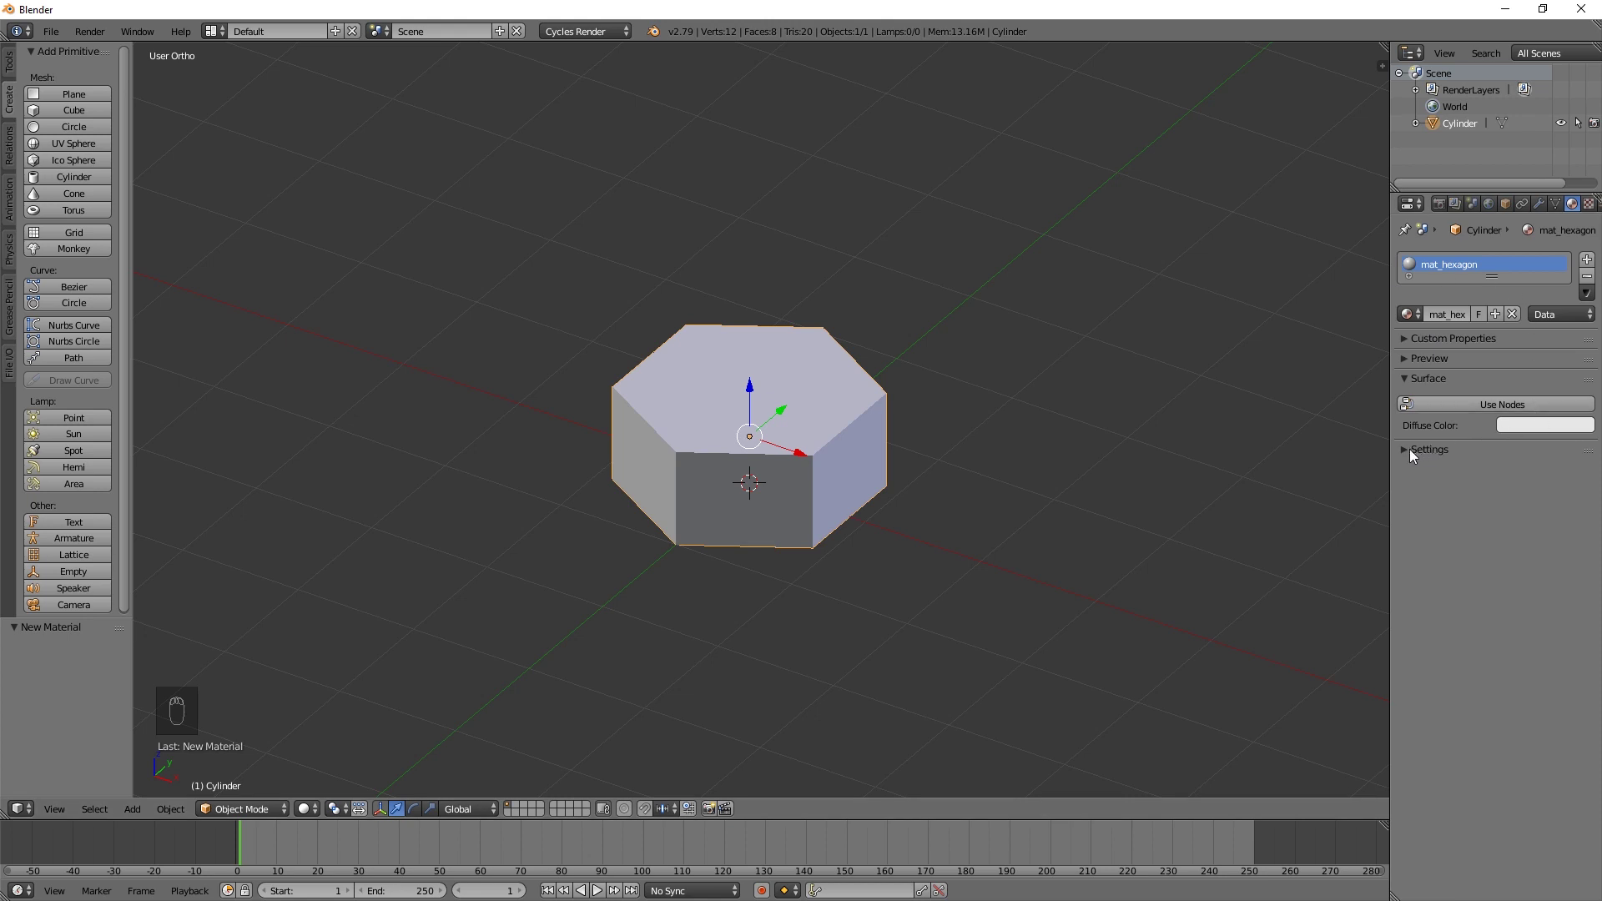
{"action": "left_click_drag", "start_coordinate": [1503, 411], "coordinate": [1488, 260]}
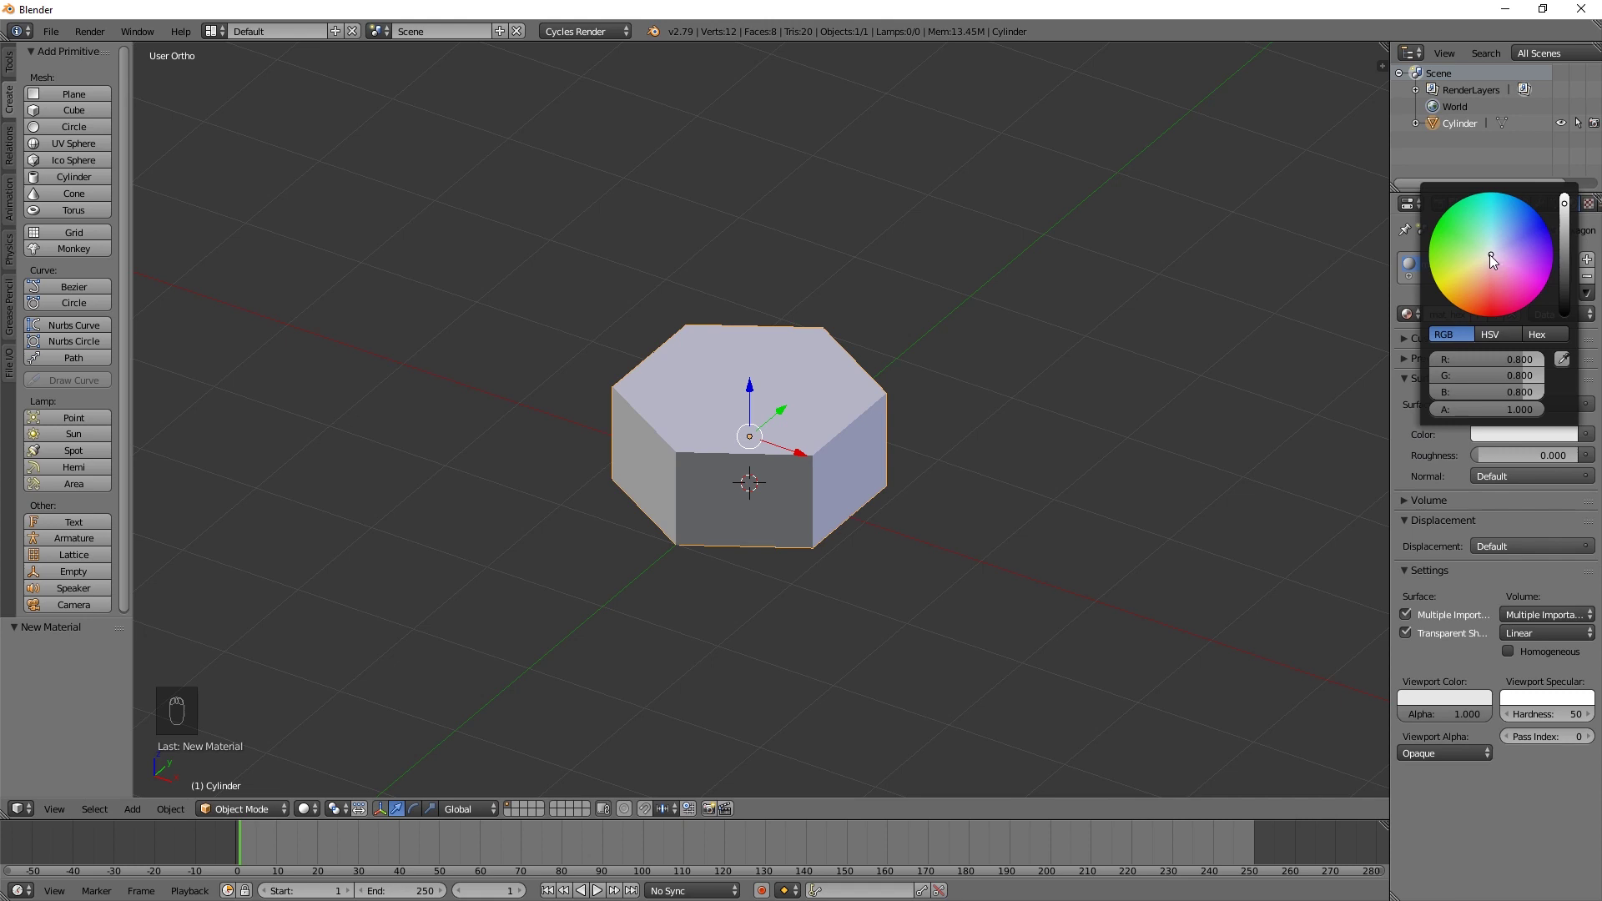
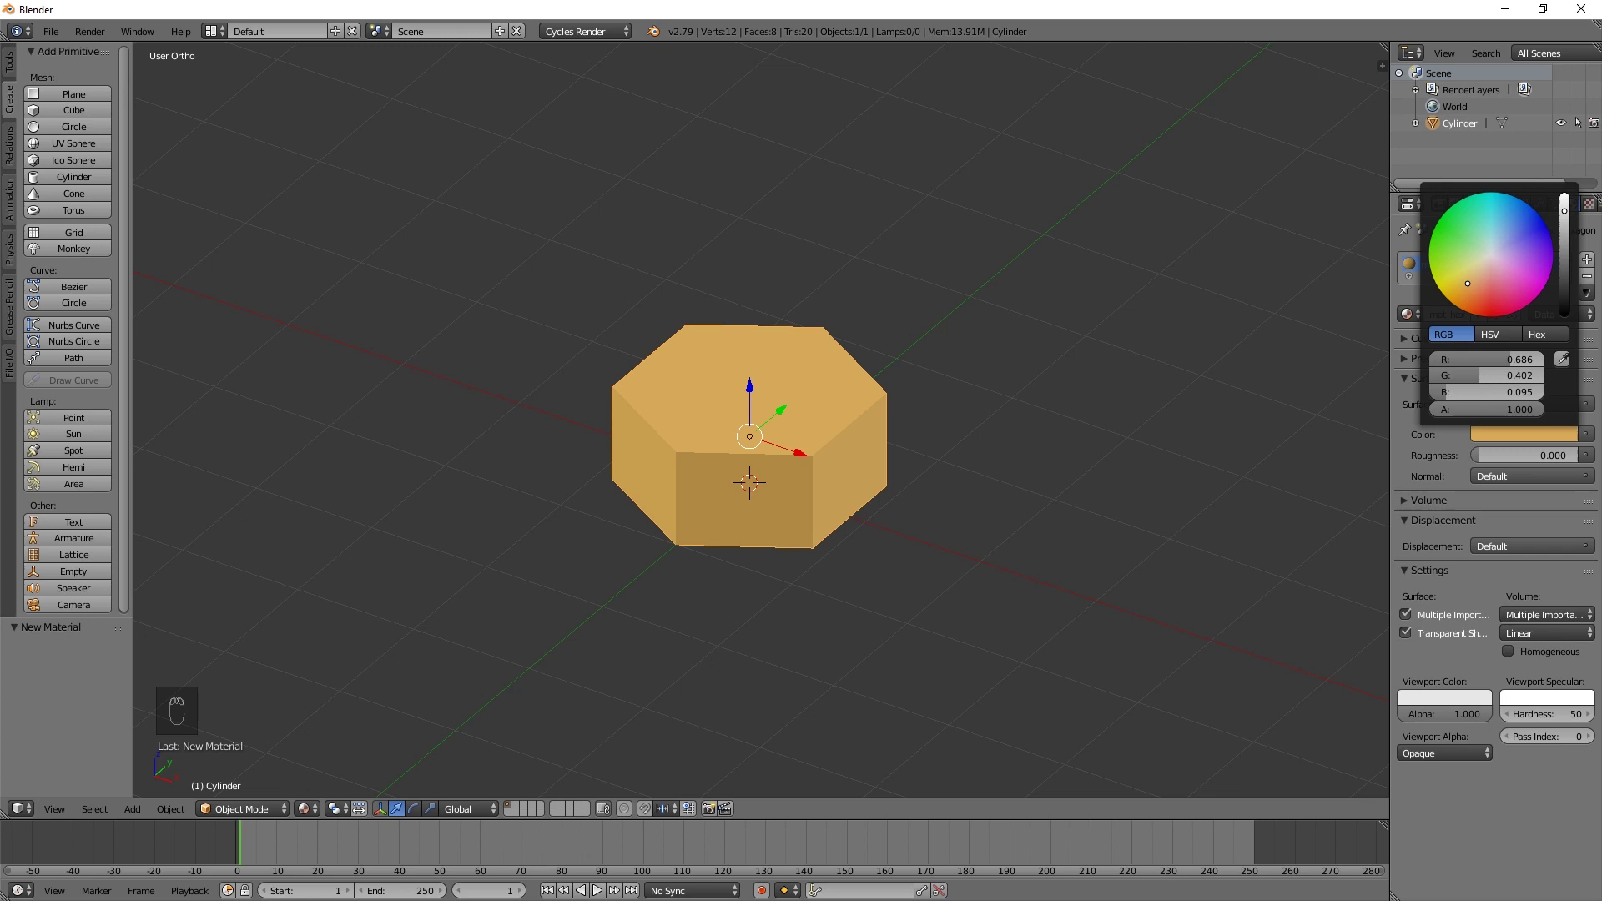
{"action": "left_click_drag", "start_coordinate": [1464, 707], "coordinate": [985, 548]}
{"action": "left_click_drag", "start_coordinate": [985, 548], "coordinate": [1011, 549]}
{"action": "key", "text": "a"}
{"action": "middle_click", "coordinate": [1013, 551]}
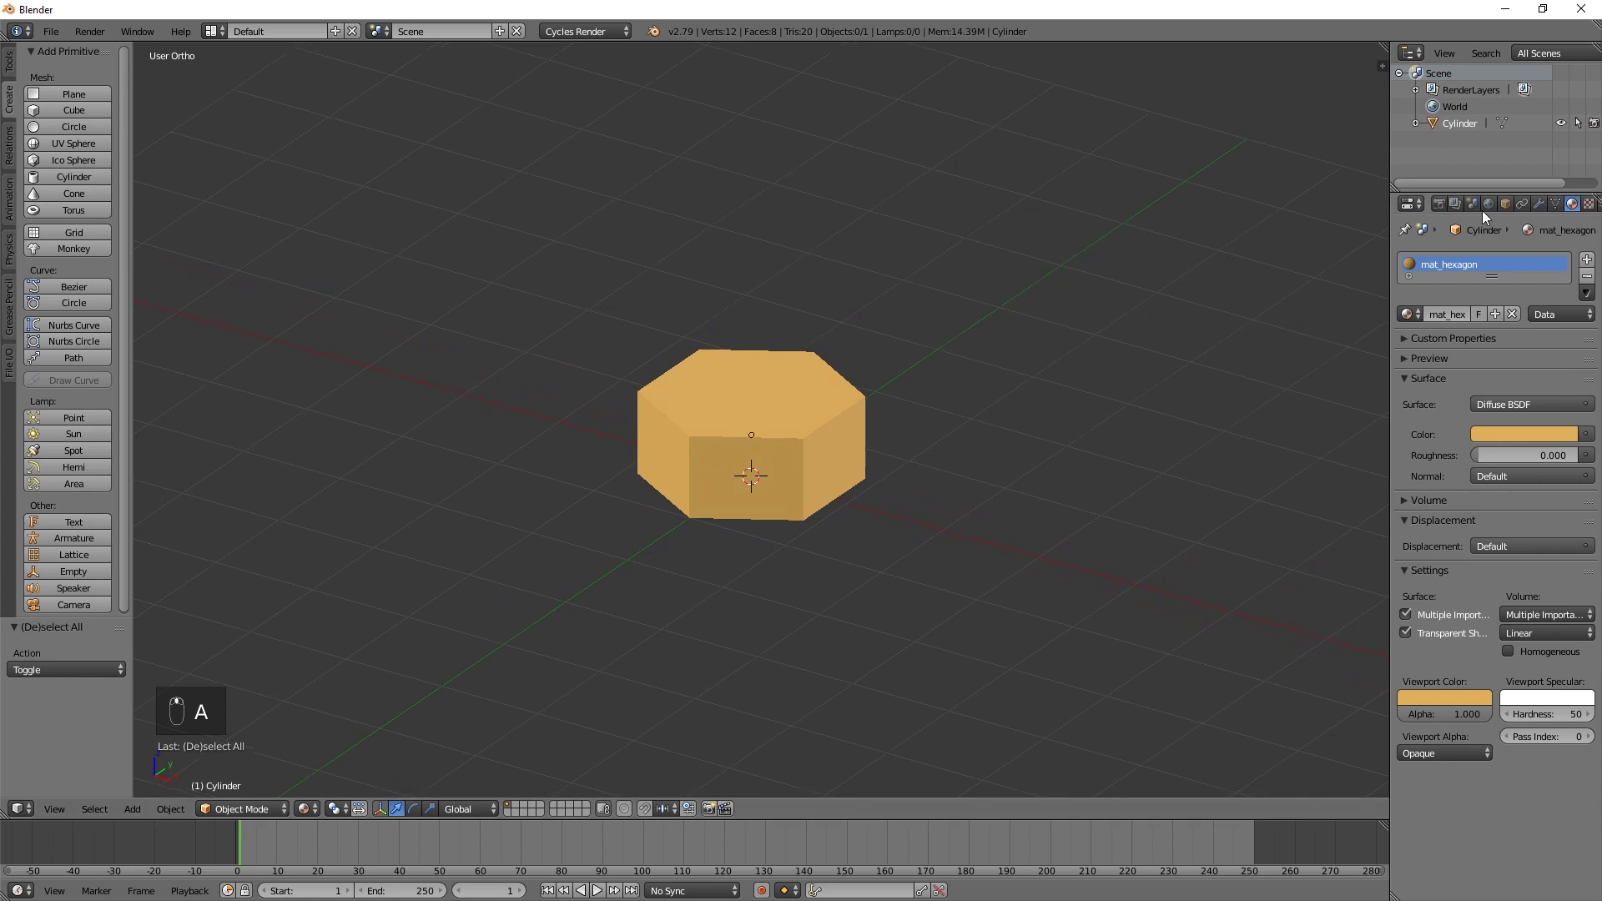
Enable Ambient Occlusion in the World settings and begin entering its factor.
{"action": "left_click", "coordinate": [1490, 216]}
{"action": "left_click_drag", "start_coordinate": [1424, 323], "coordinate": [1422, 405]}
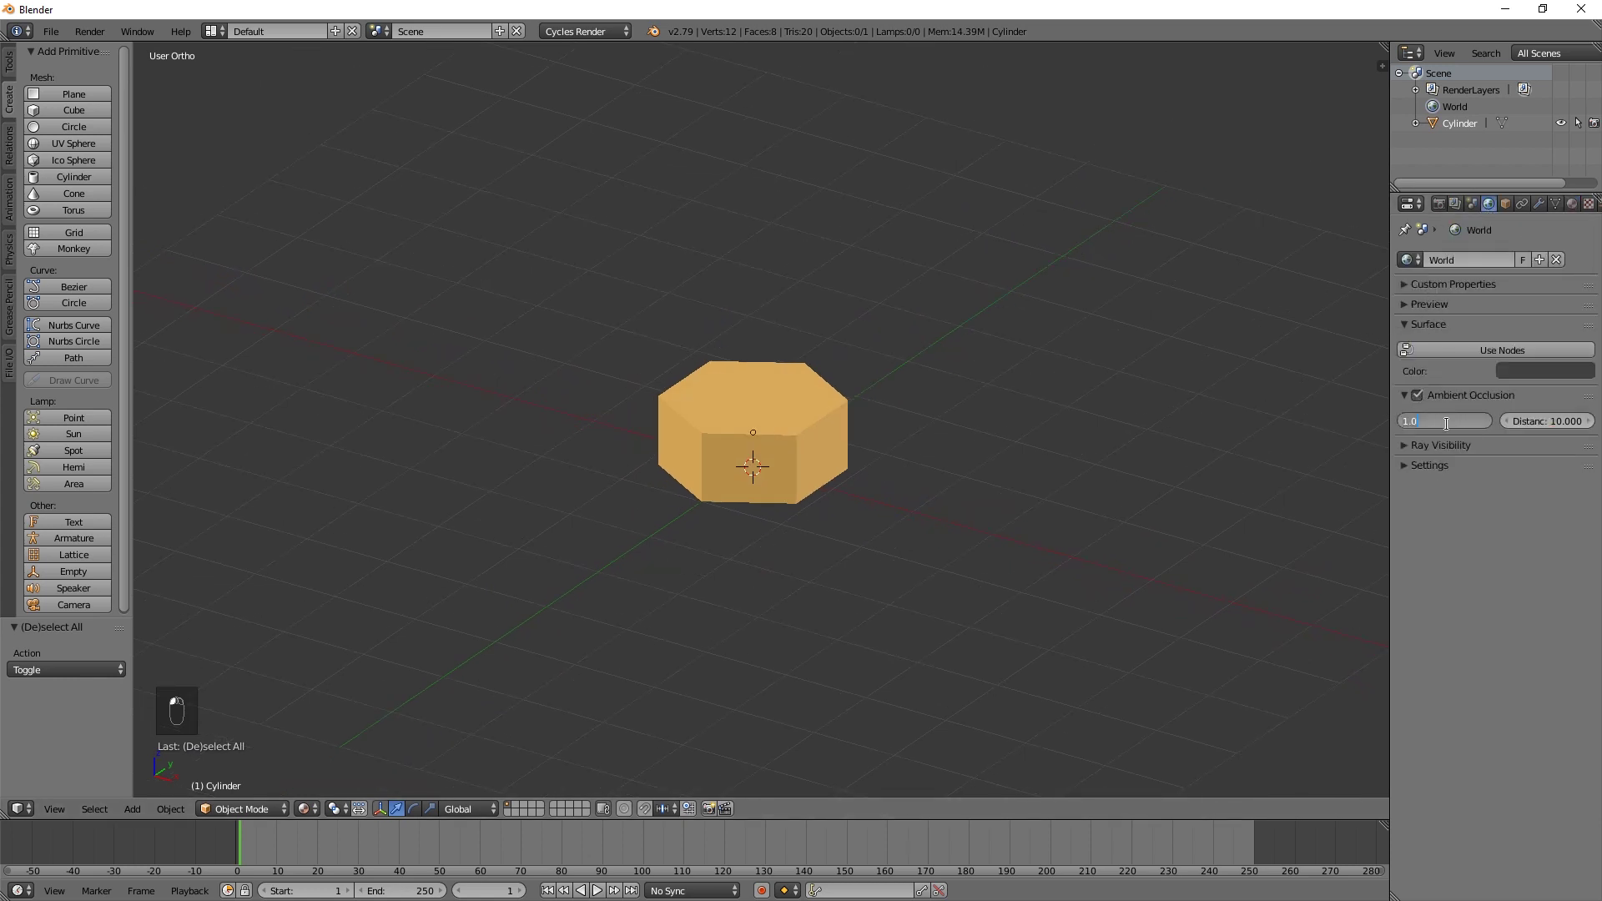